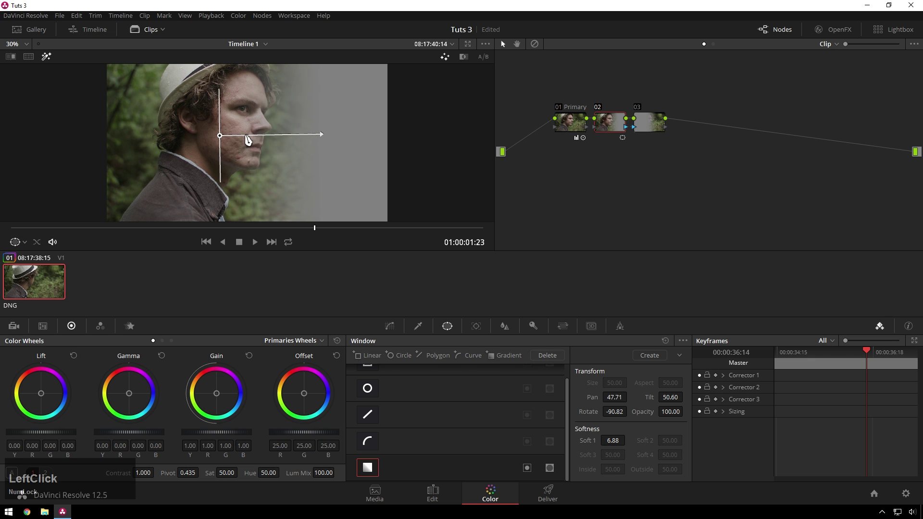
Push node 02's Offset toward warm orange with highlight off, then move to node 03 for the cooler offset
key(shift+h)
click(612, 137)
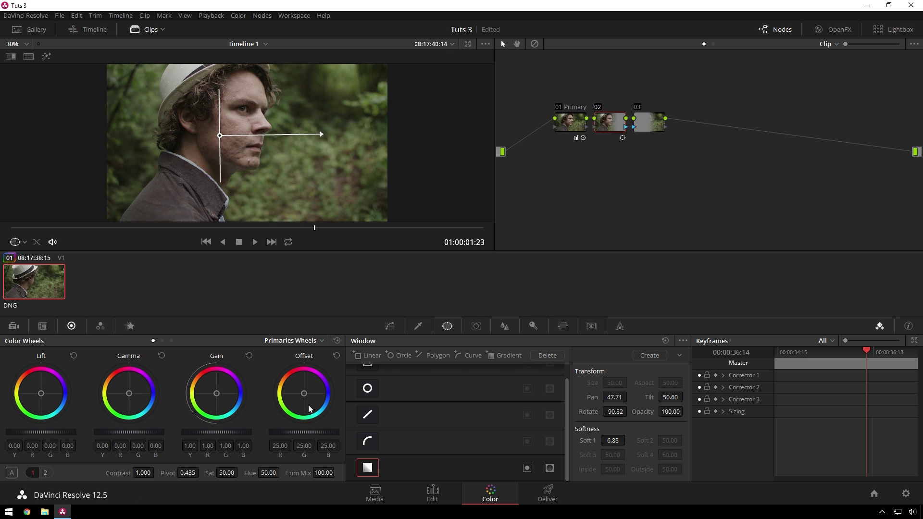
click(305, 398)
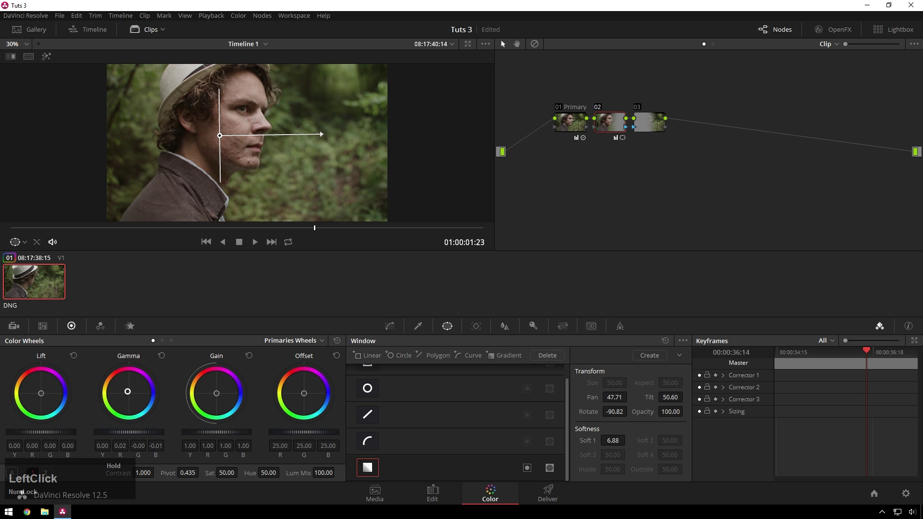
key(ctrl+z)
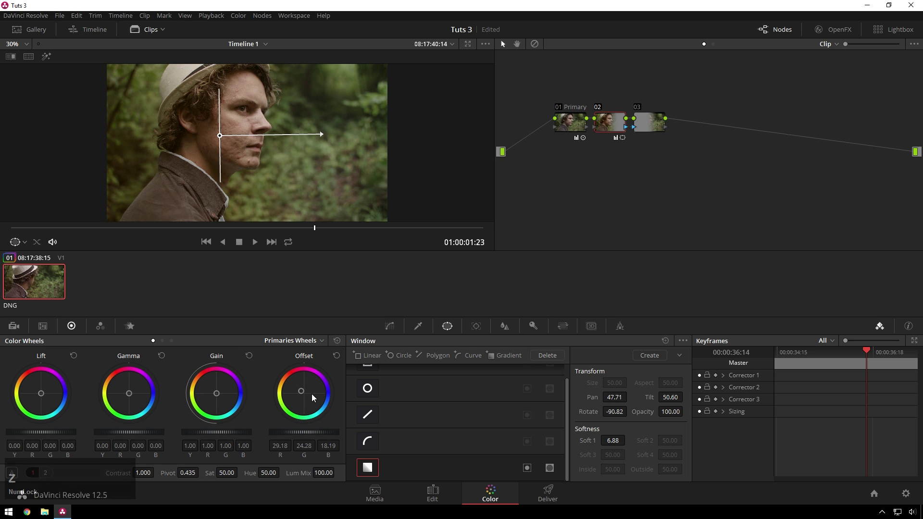
click(303, 391)
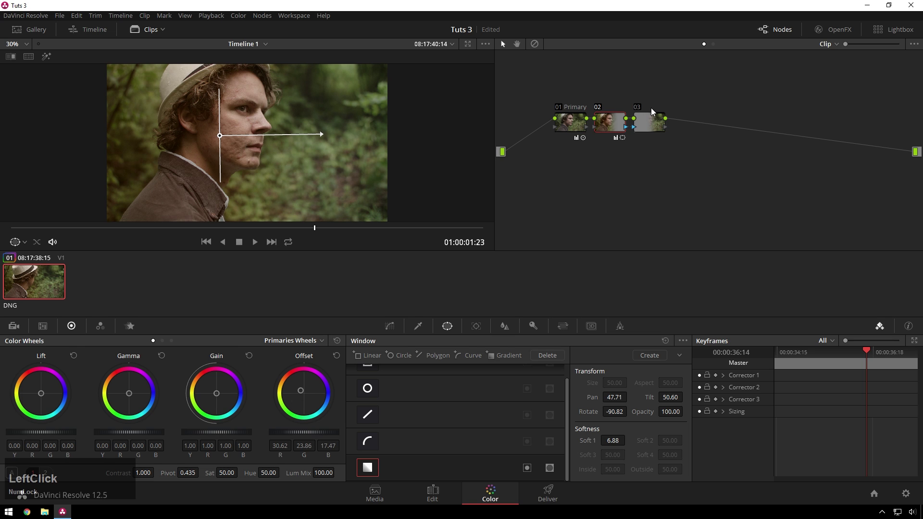
click(656, 128)
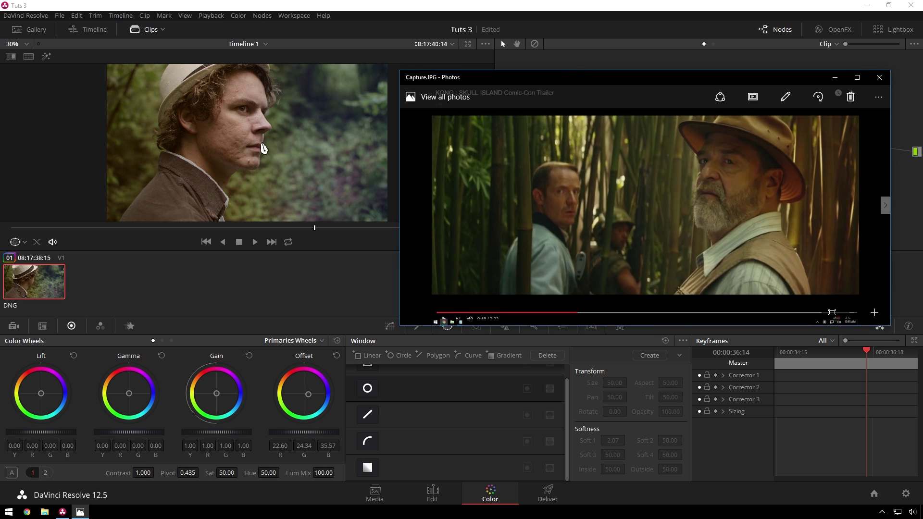
Add a parallel node with layer mixer after node 02 and sample the man's skin tones with the qualifier
click(663, 84)
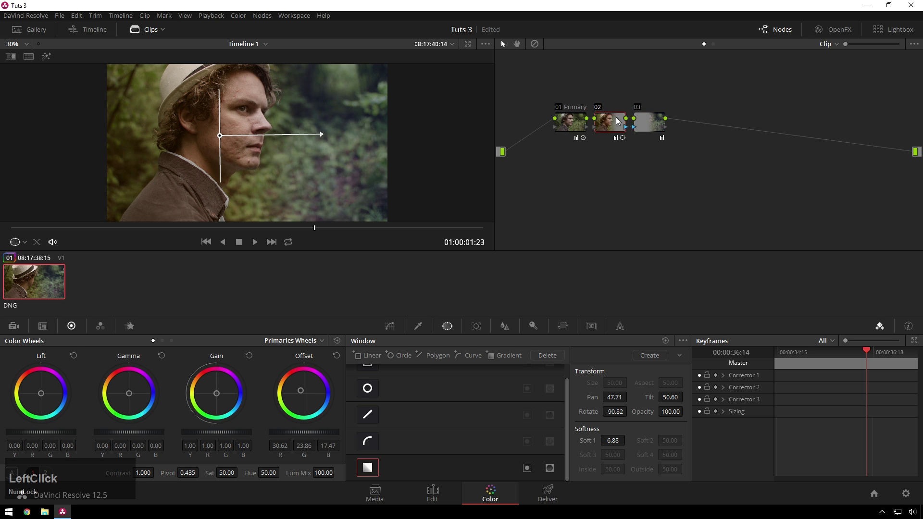
key(alt+Num_Lock)
key(l)
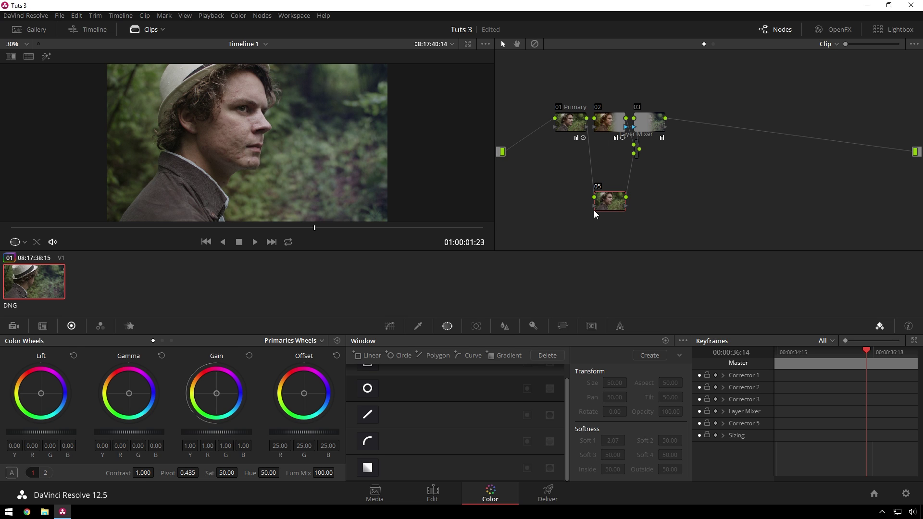
click(616, 213)
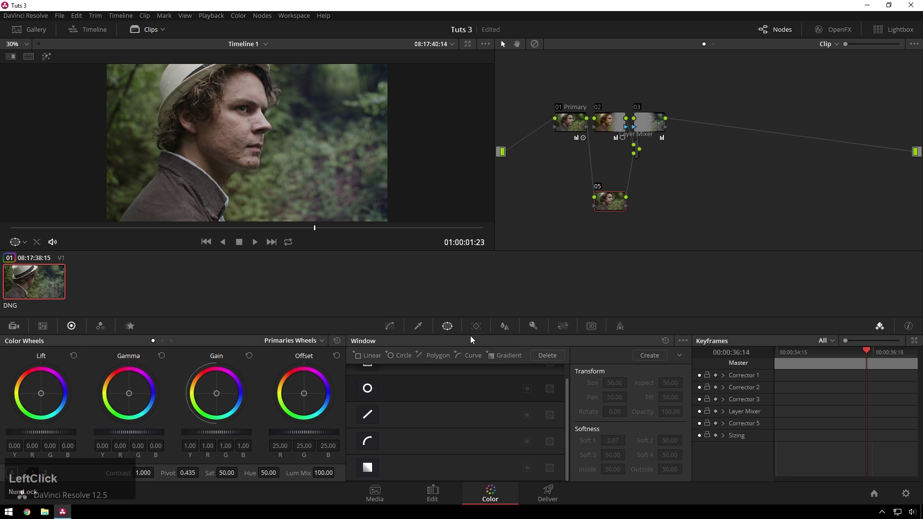
click(455, 331)
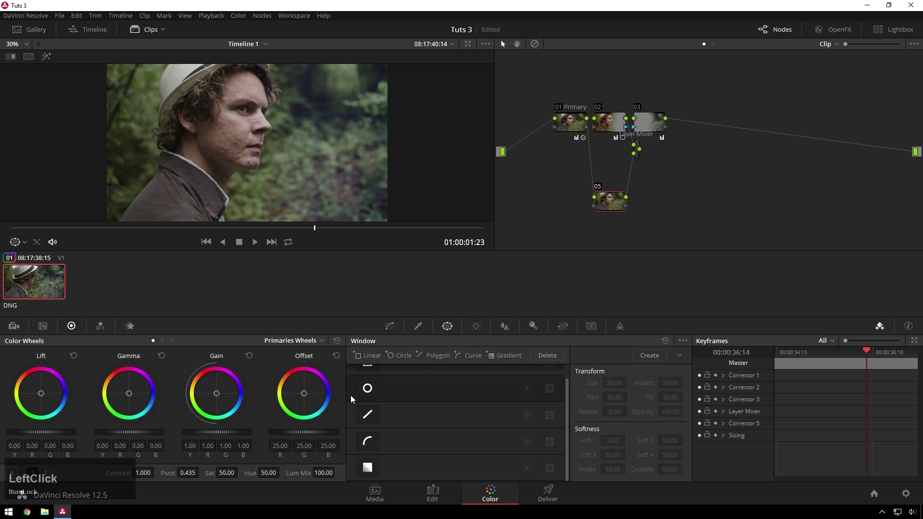
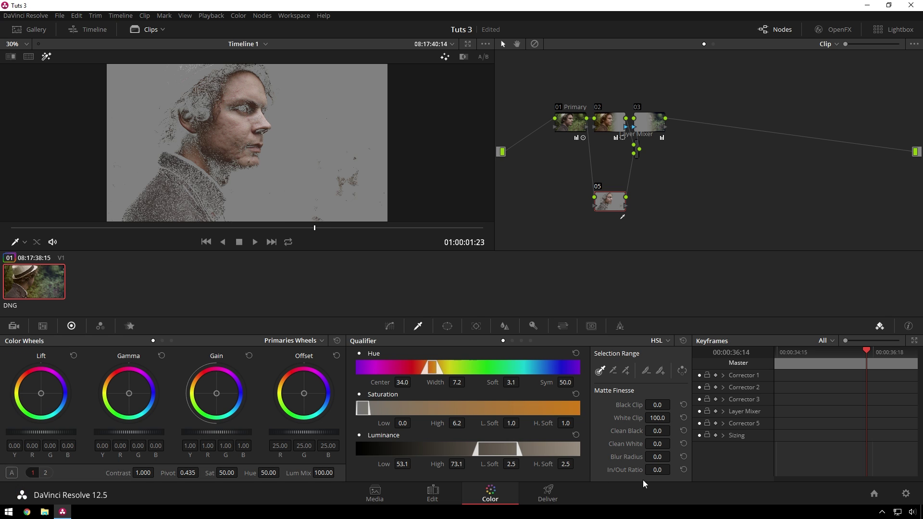
Raise the matte Blur Radius, hide the highlight and lift the skin's saturation to 61
click(630, 461)
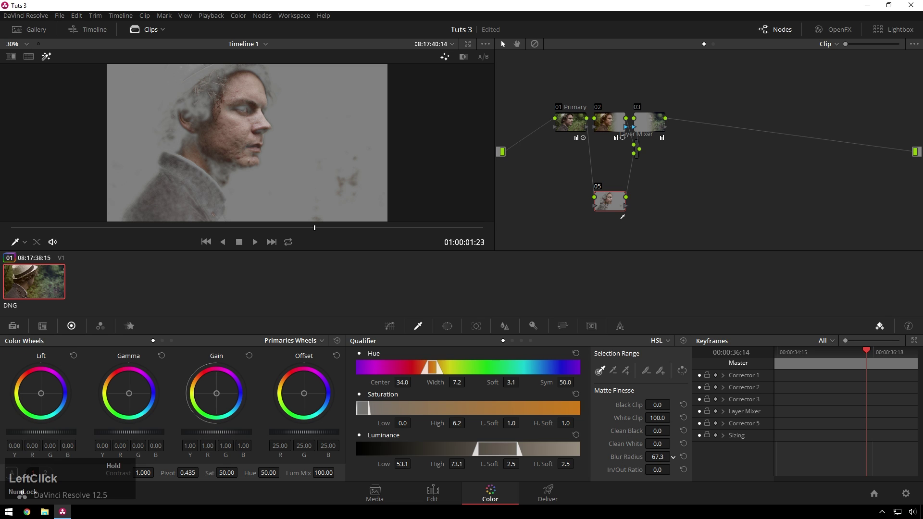
key(shift+Num_Lock)
key(h)
key(v)
click(612, 208)
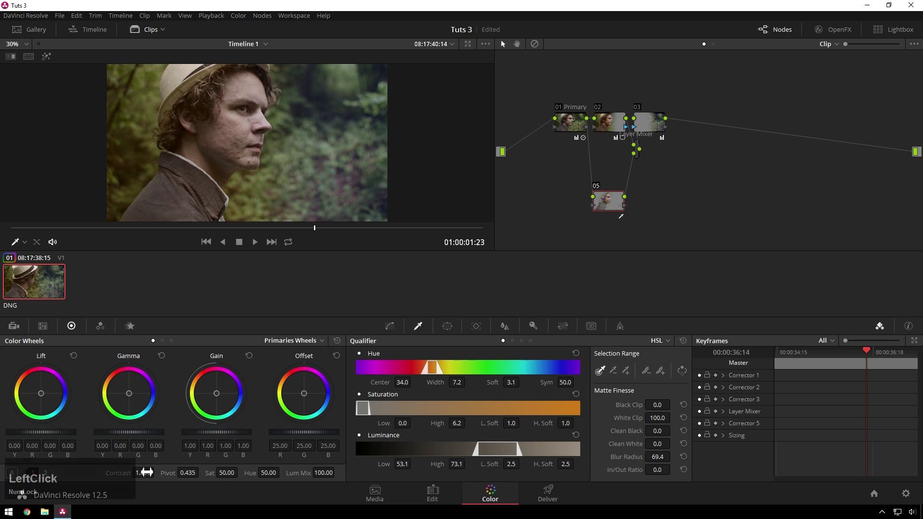
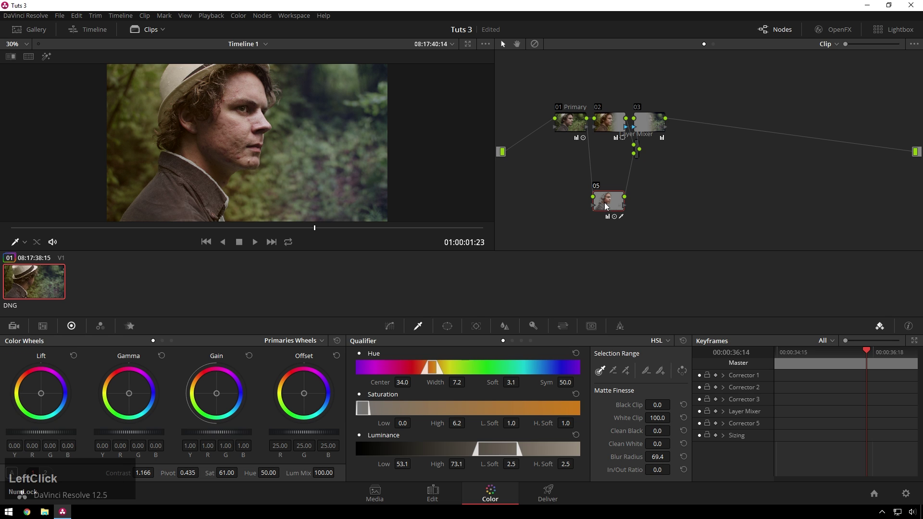
Lower the skin key's Key Output Gain to 0.700
key(ctrl+d)
text(dd)
click(535, 337)
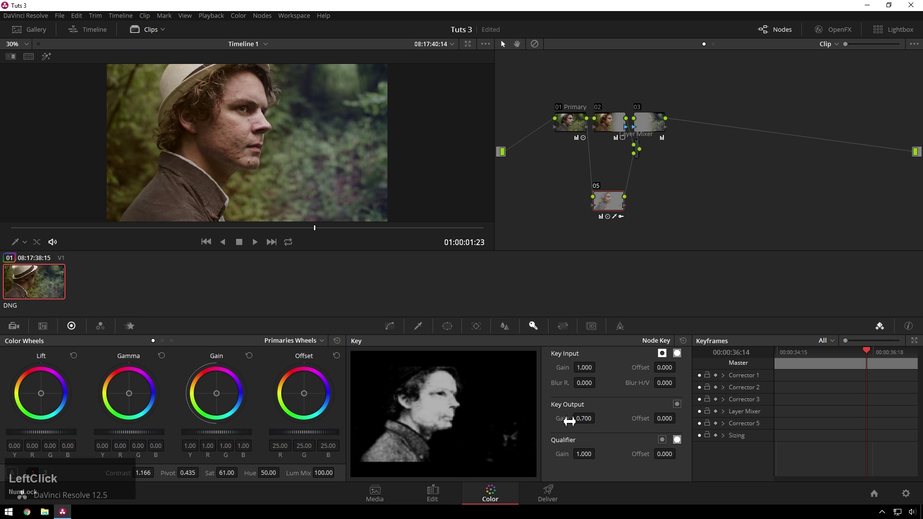
Add a serial node after node 03 with a feathered, inverted Circle window over the face
click(648, 129)
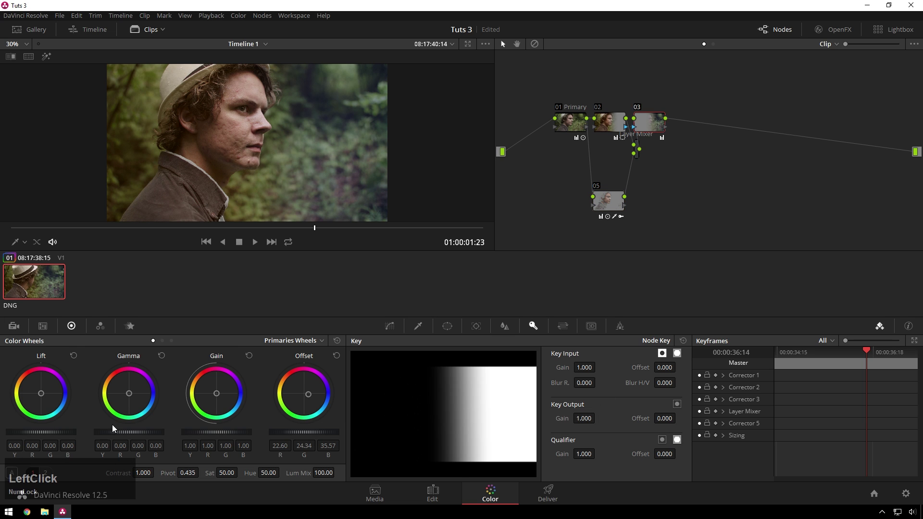
scroll(down, 3)
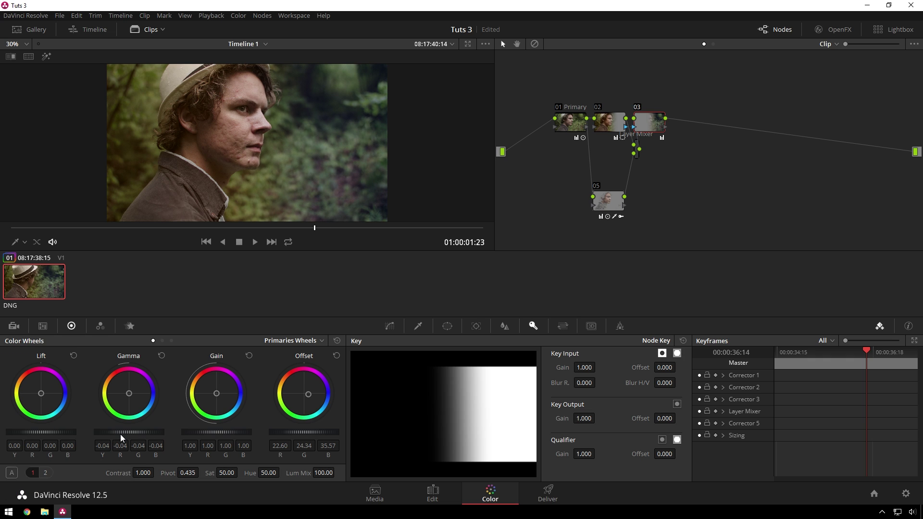
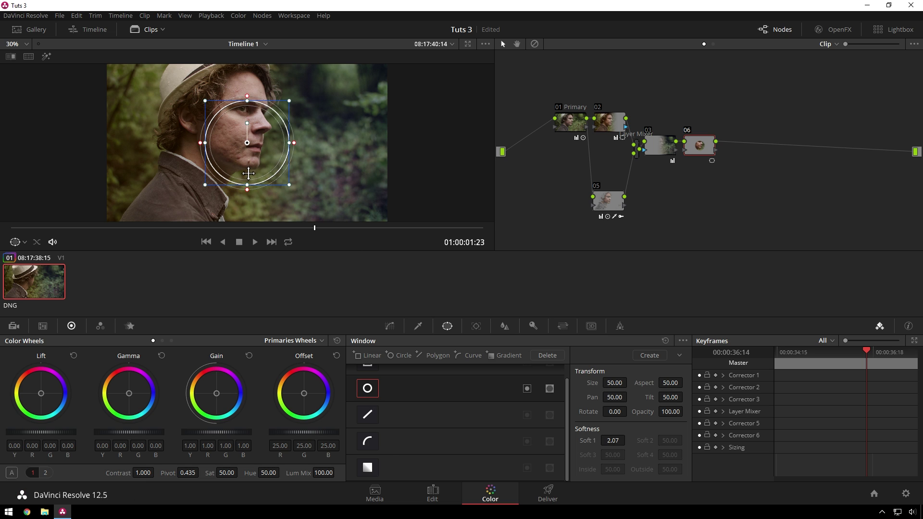
click(290, 192)
scroll(down, 3)
click(597, 441)
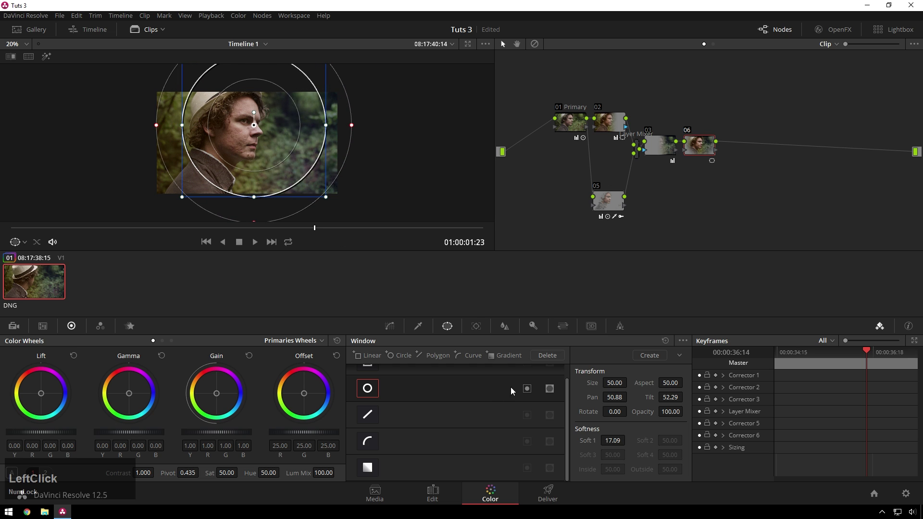
click(528, 391)
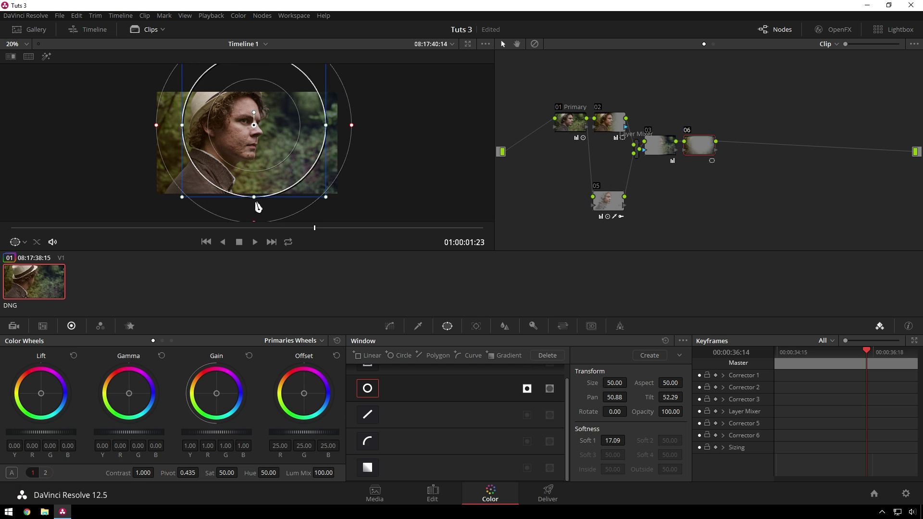
Reshape the oval to frame the head, increase its feathering and move to Curves
click(254, 205)
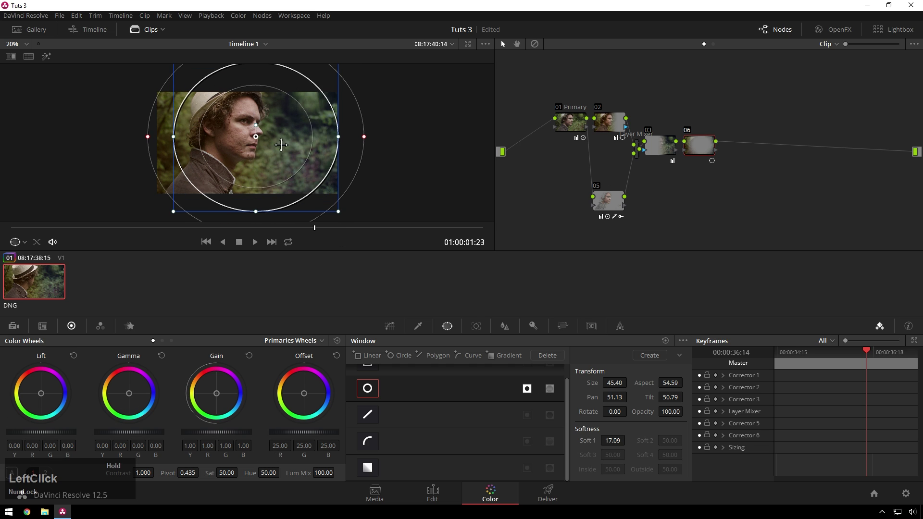
scroll(down, 3)
click(365, 131)
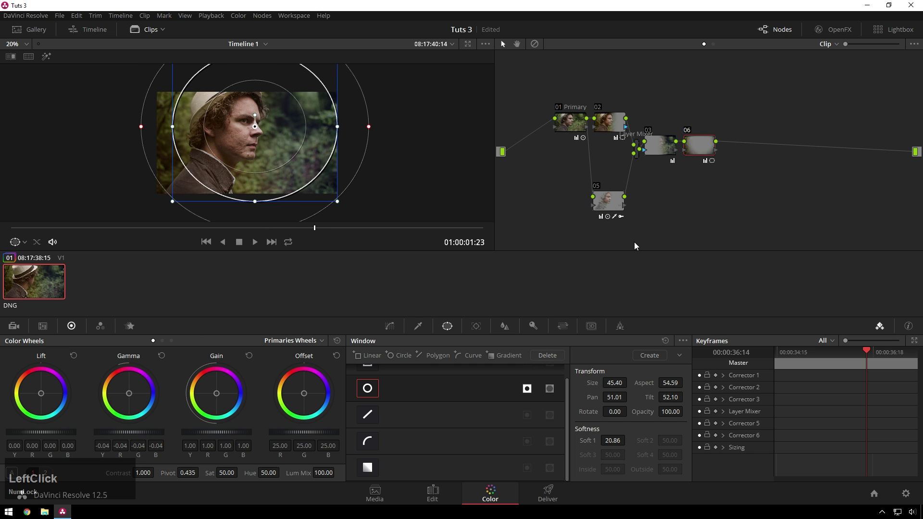
scroll(up, 3)
click(395, 333)
Add serial node 07, lower its saturation and desaturate highlights and shadows with the Lum vs Sat curve
key(alt+s)
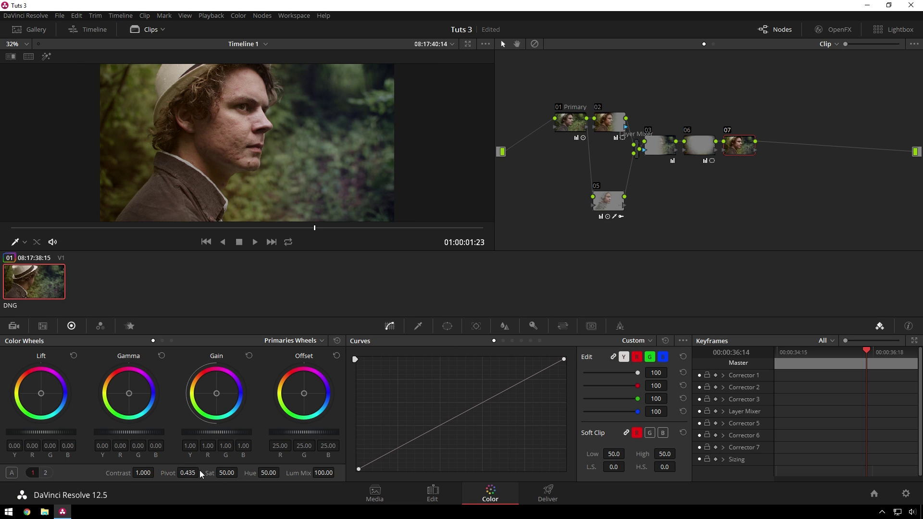
click(208, 477)
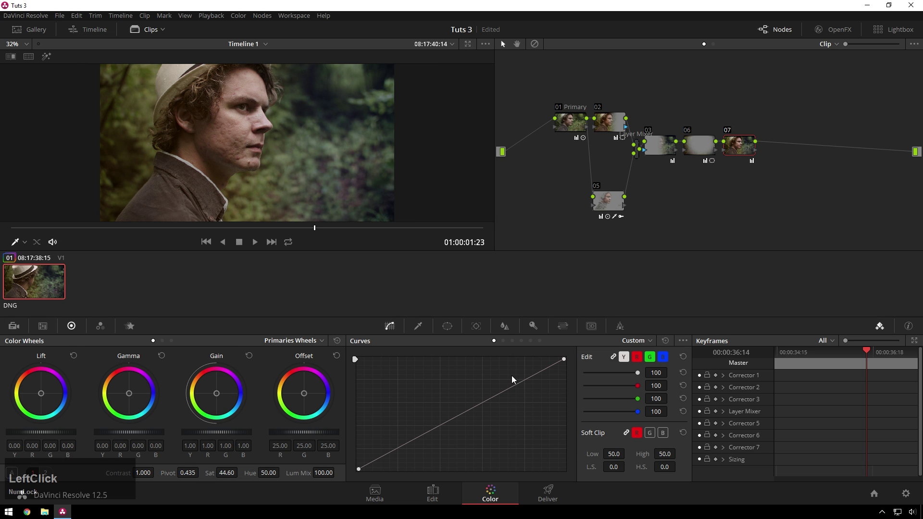
click(538, 342)
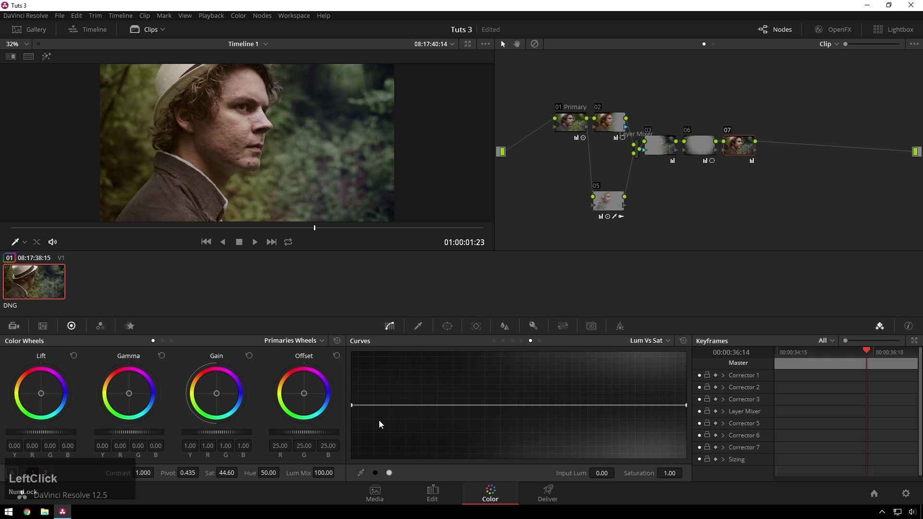
click(353, 410)
click(386, 454)
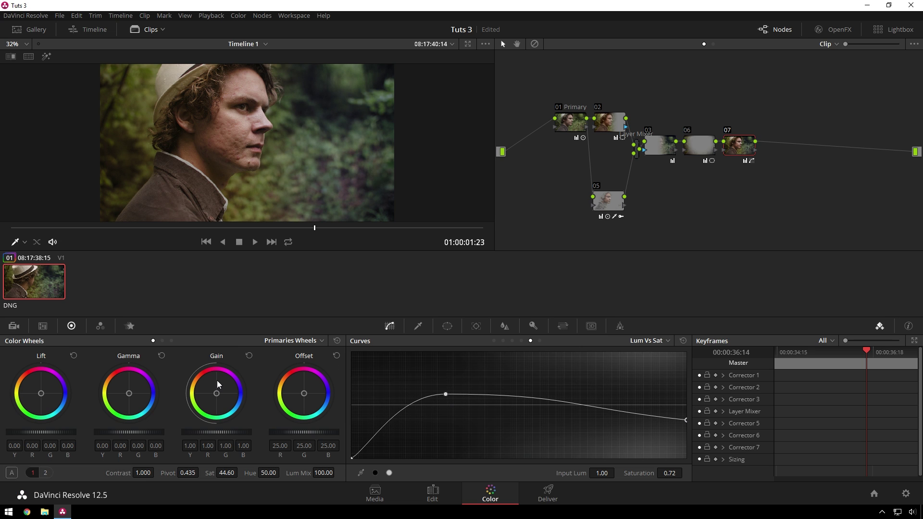
click(548, 348)
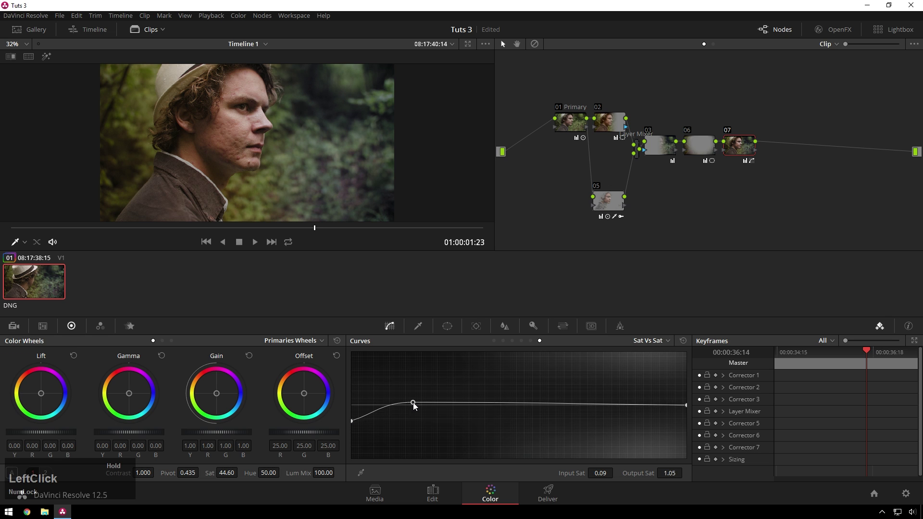
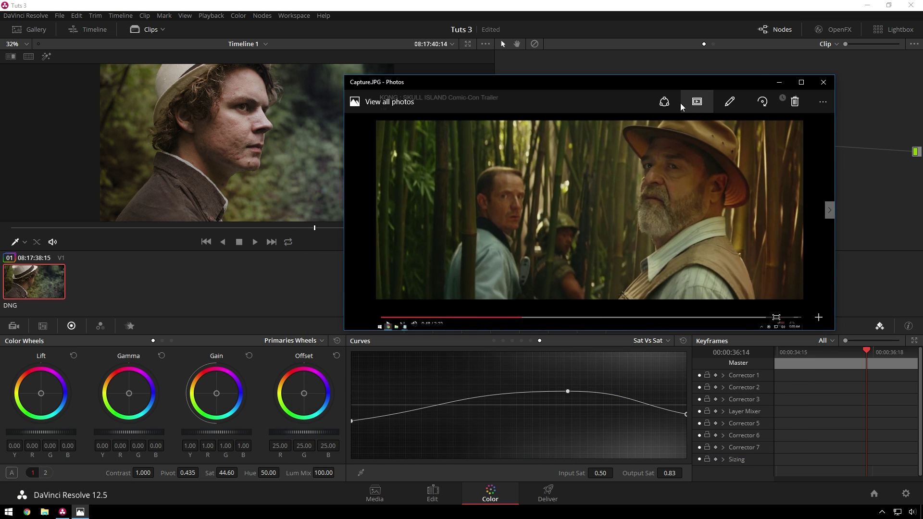
Close the Kong reference and review node 02's curves, node 07's curve and node 03's offset
click(628, 80)
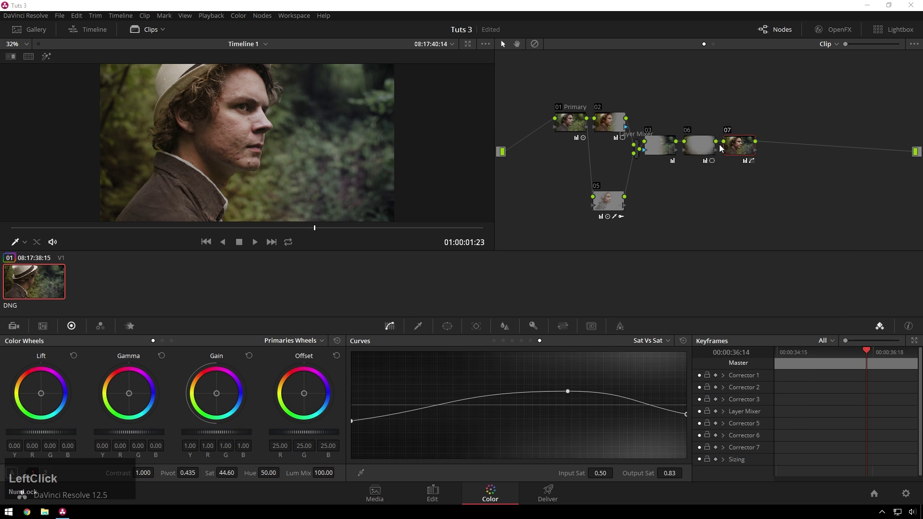
click(746, 147)
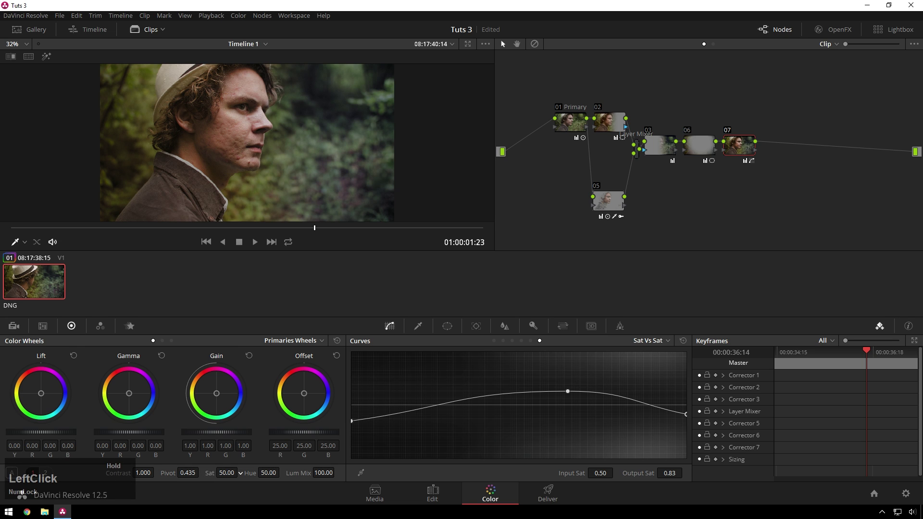
click(612, 195)
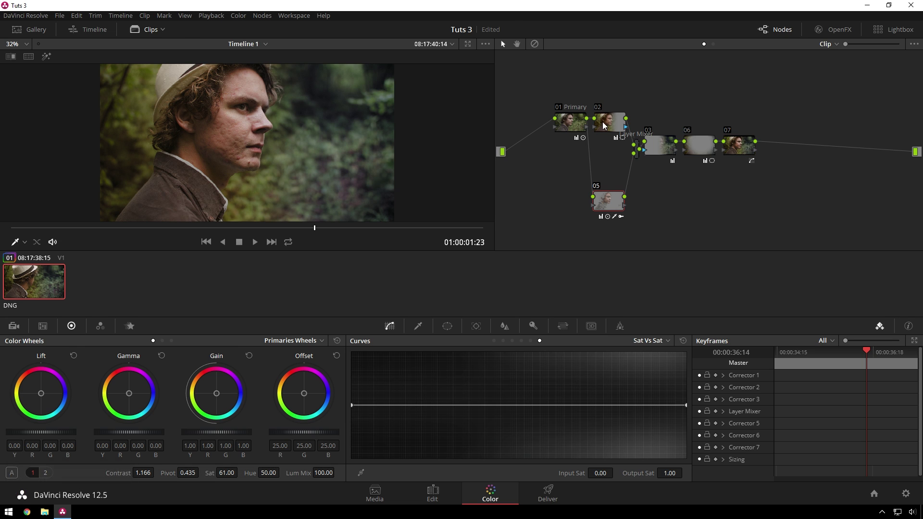
click(738, 157)
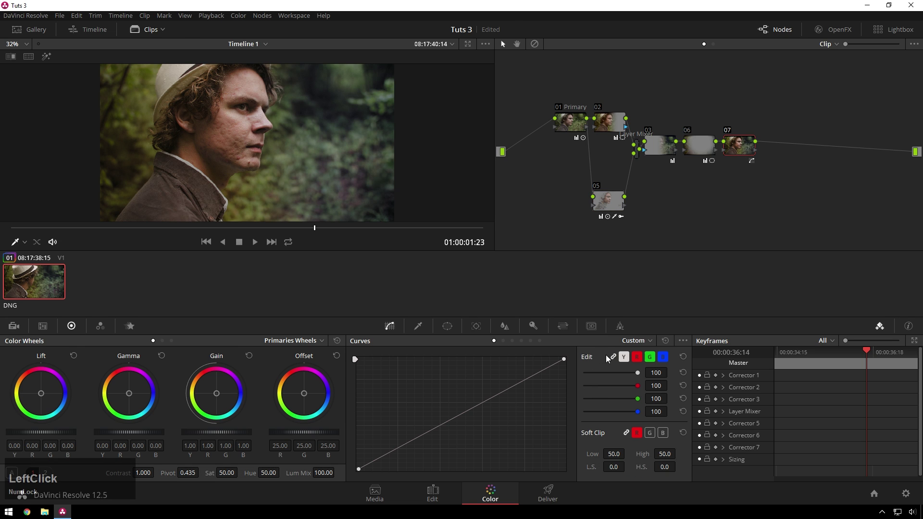
click(426, 441)
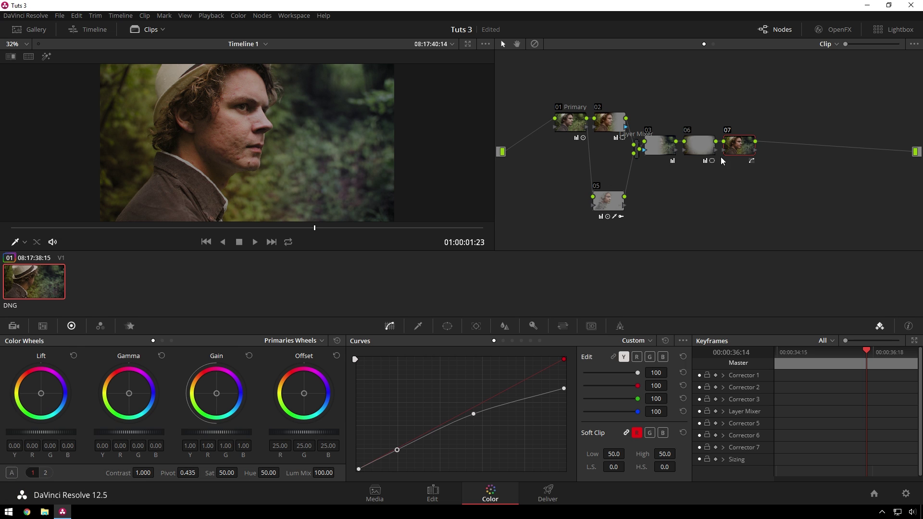
click(667, 146)
scroll(down, 3)
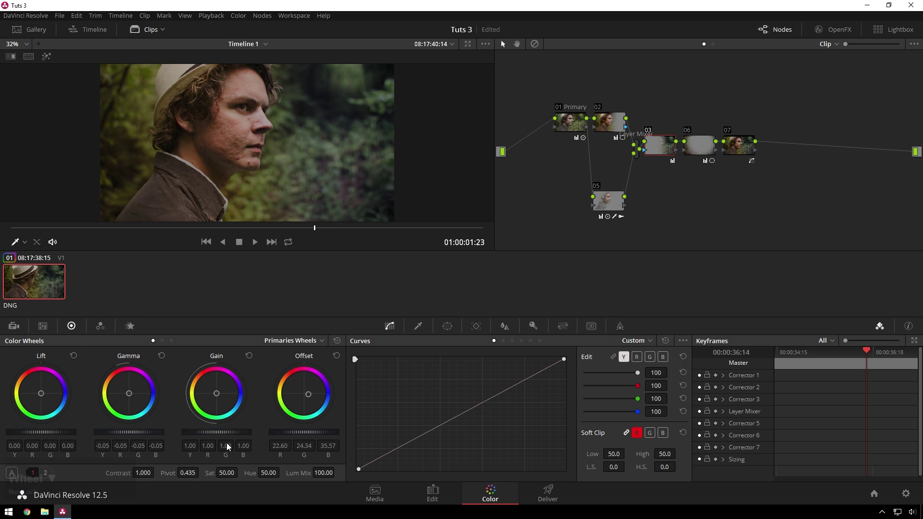
scroll(down, 3)
Check node 02's gradient window position, then switch to the Edit page timeline
click(609, 128)
click(327, 145)
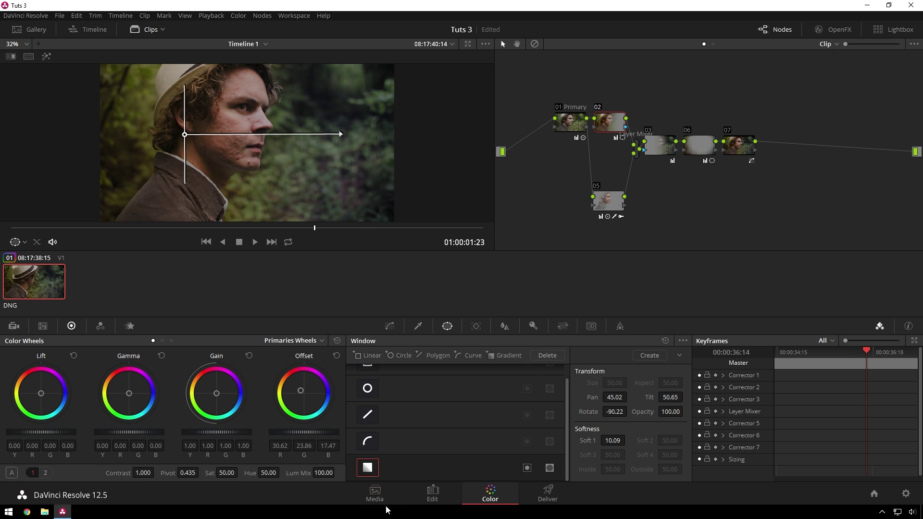
click(720, 186)
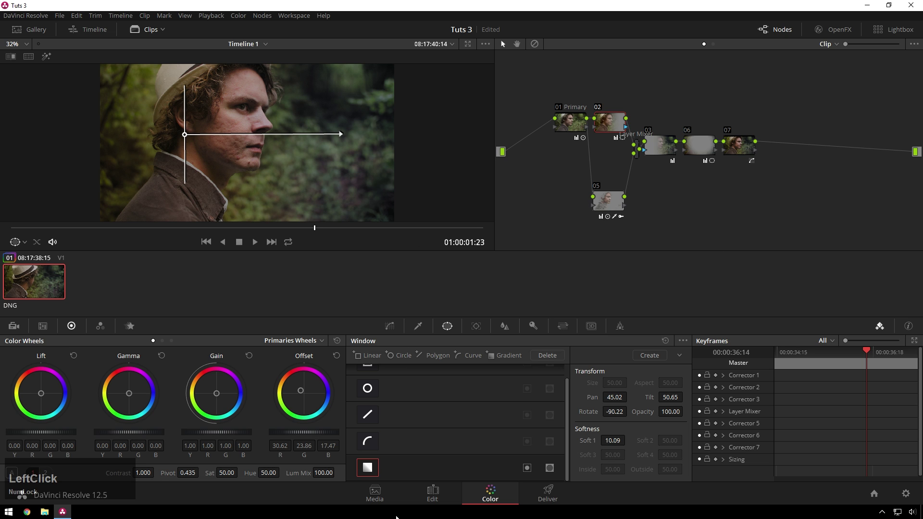
click(442, 491)
Drop Warm Wash.mov onto V2 above the portrait and trim its end to match the V1 clip
click(126, 143)
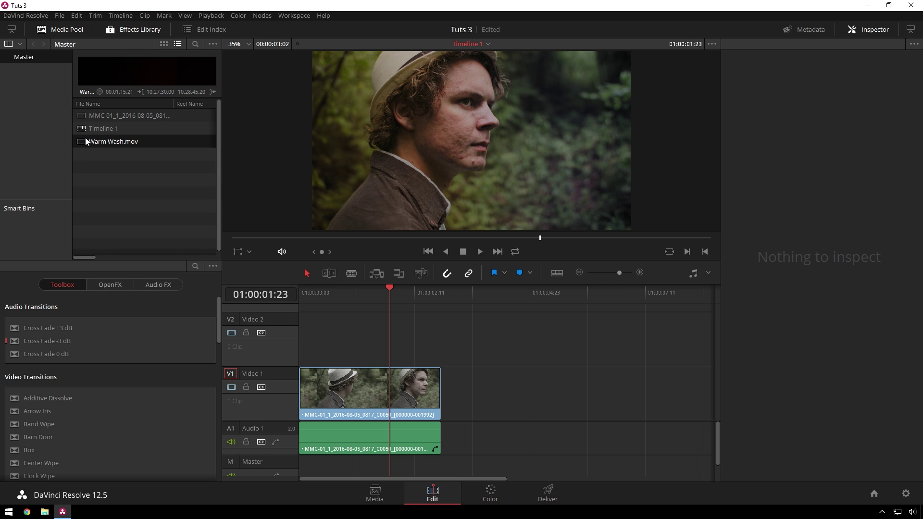
click(87, 143)
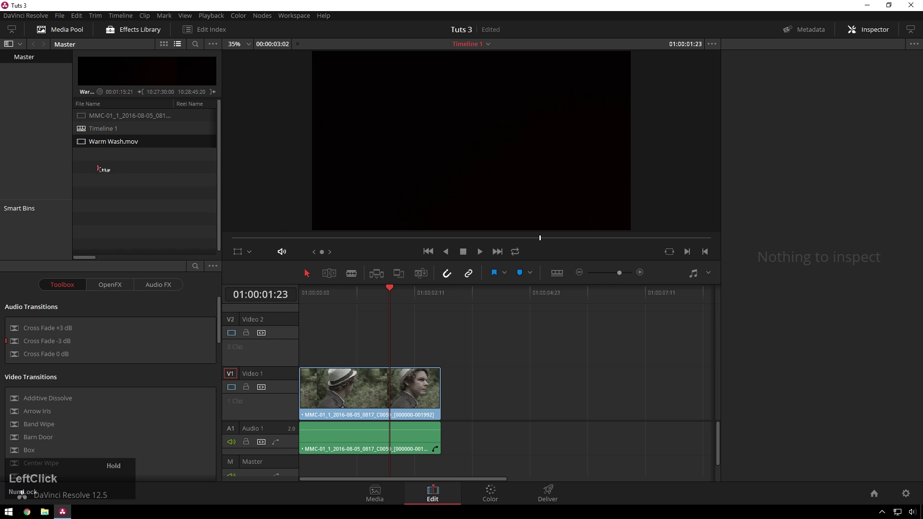
scroll(down, 3)
click(399, 411)
scroll(up, 3)
click(410, 421)
scroll(down, 3)
click(381, 433)
scroll(up, 3)
click(364, 306)
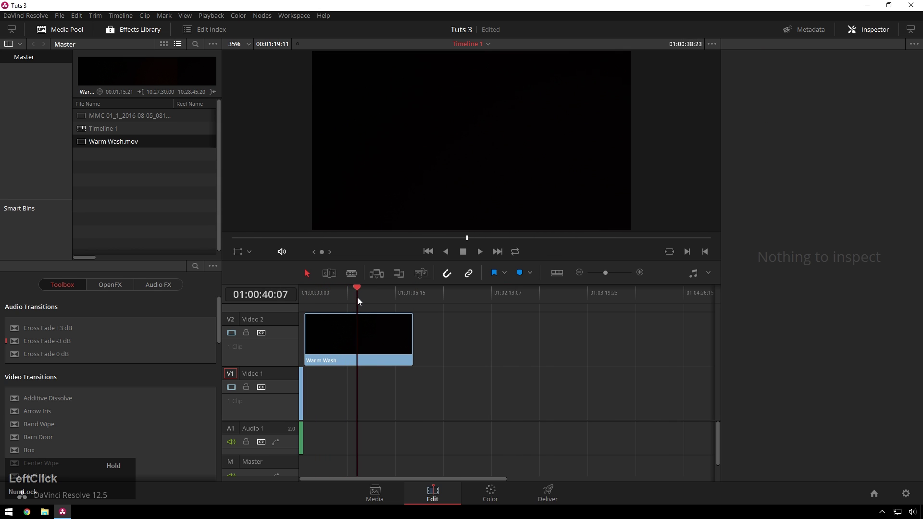
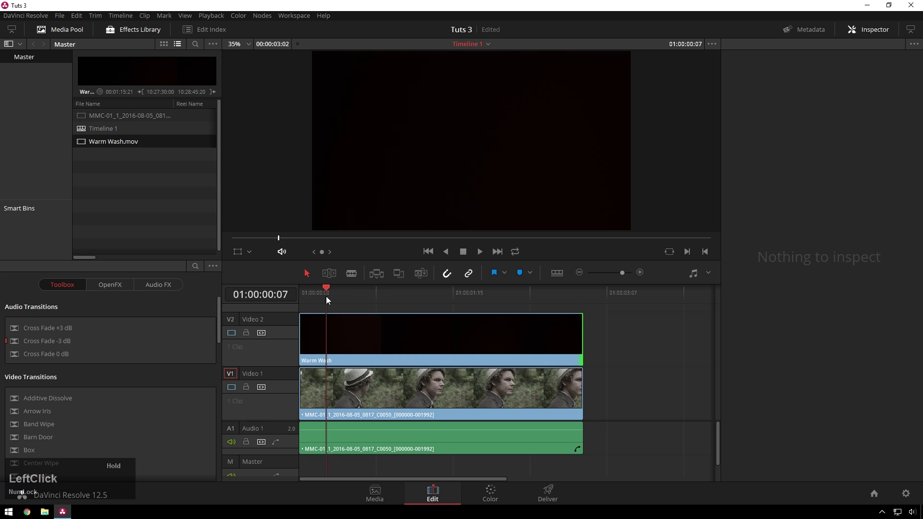
Set the Warm Wash clip's Composite Mode to Screen and compare with the overlay off
click(342, 296)
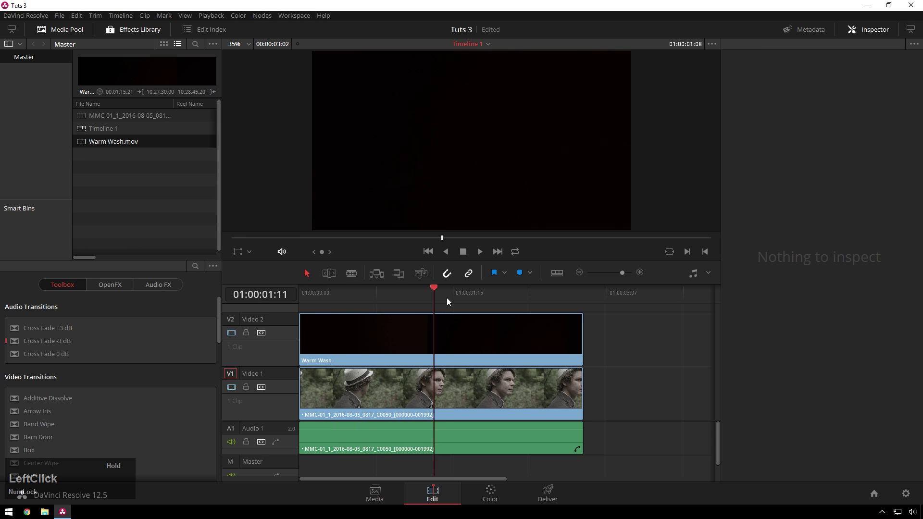
scroll(down, 3)
click(822, 150)
click(362, 349)
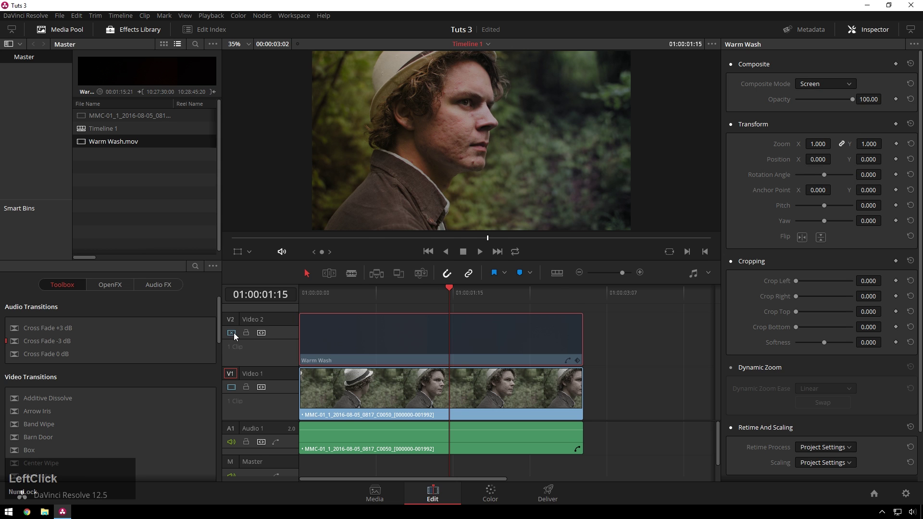
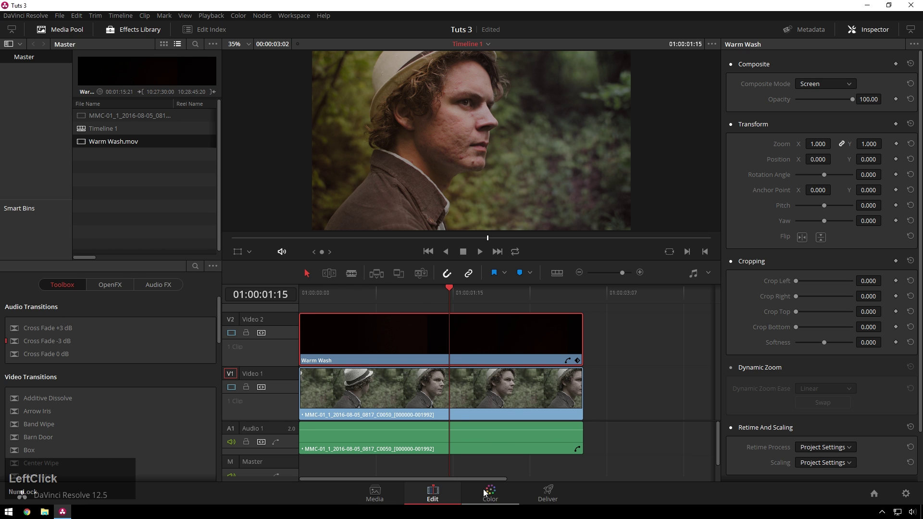
On the Color page, solo the Warm Wash clip and drag its Hue down to 47.20, then view the composite
click(489, 494)
click(101, 298)
key(shift+h)
click(267, 233)
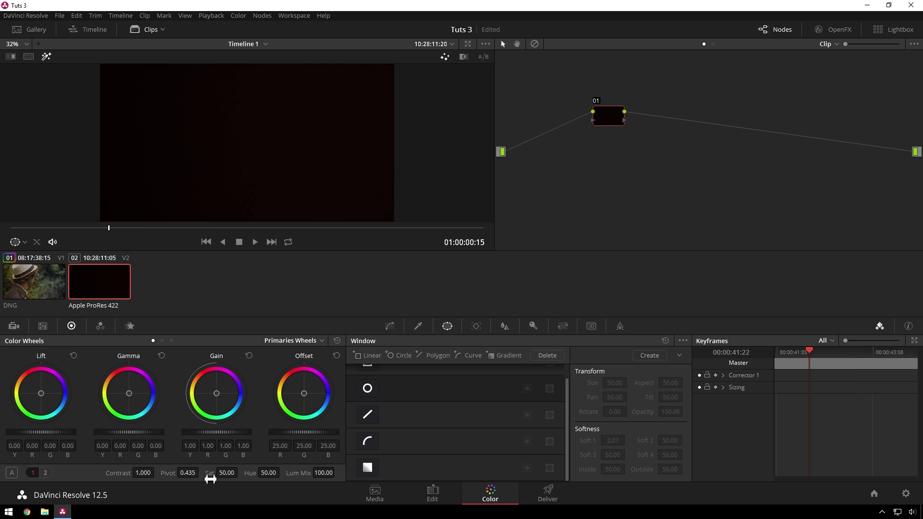
click(254, 479)
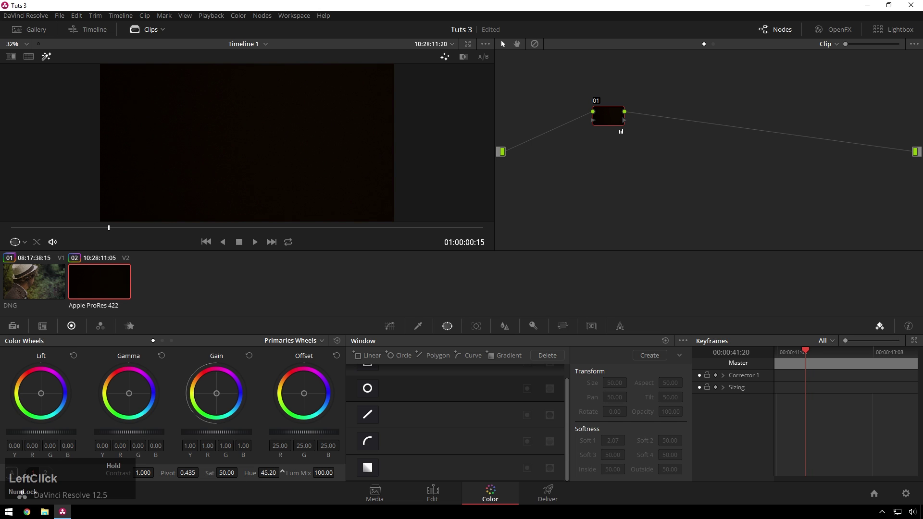
key(shift+h)
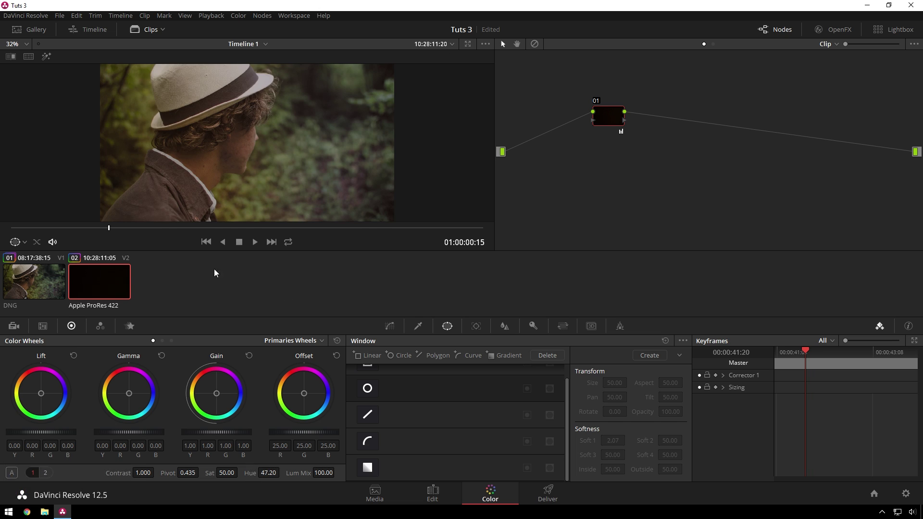
click(113, 235)
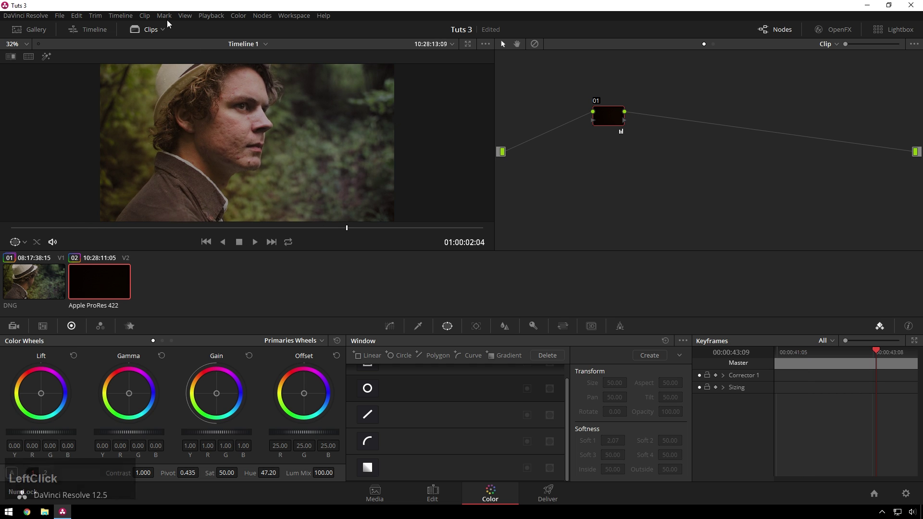
Apply Timeline > Output Blanking > 2.35 and return to the portrait clip's node 07
click(109, 16)
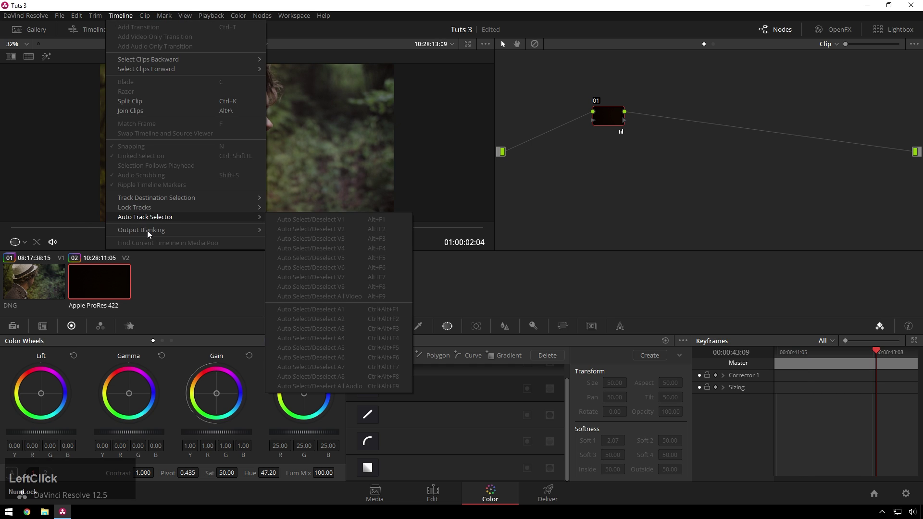
click(299, 282)
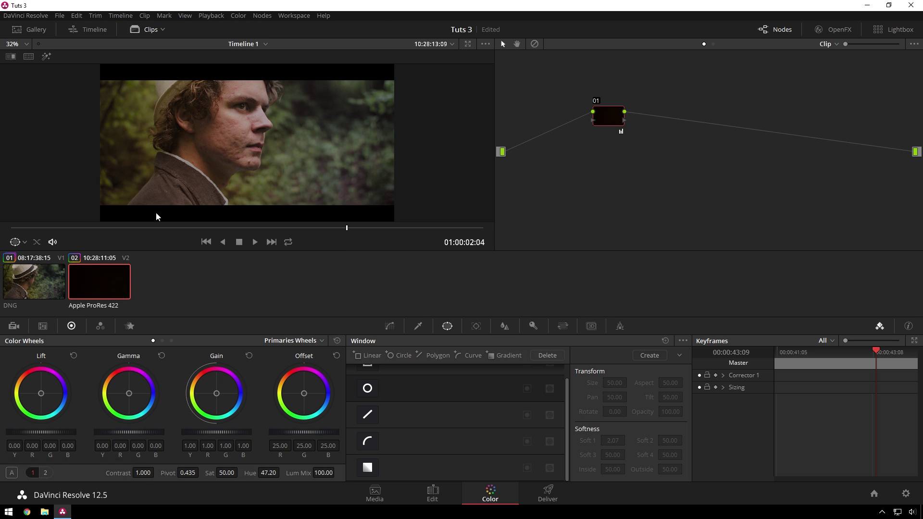
click(23, 283)
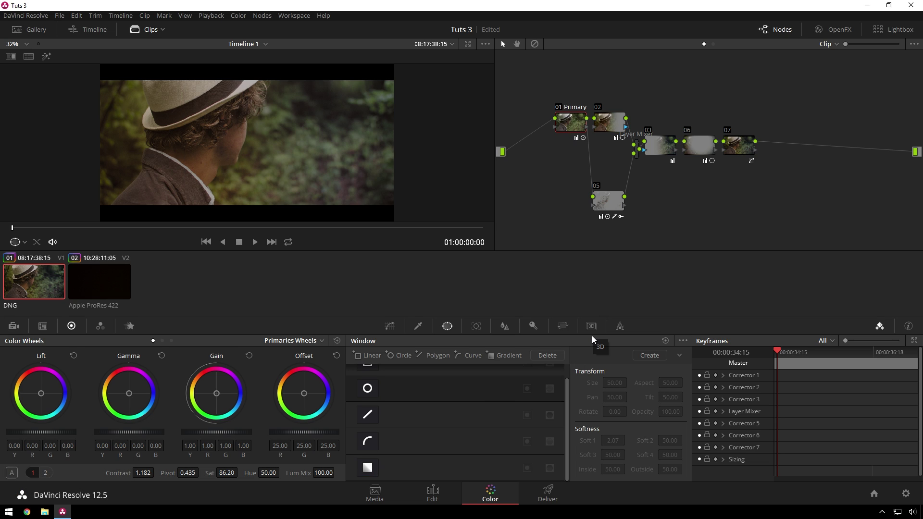
click(739, 140)
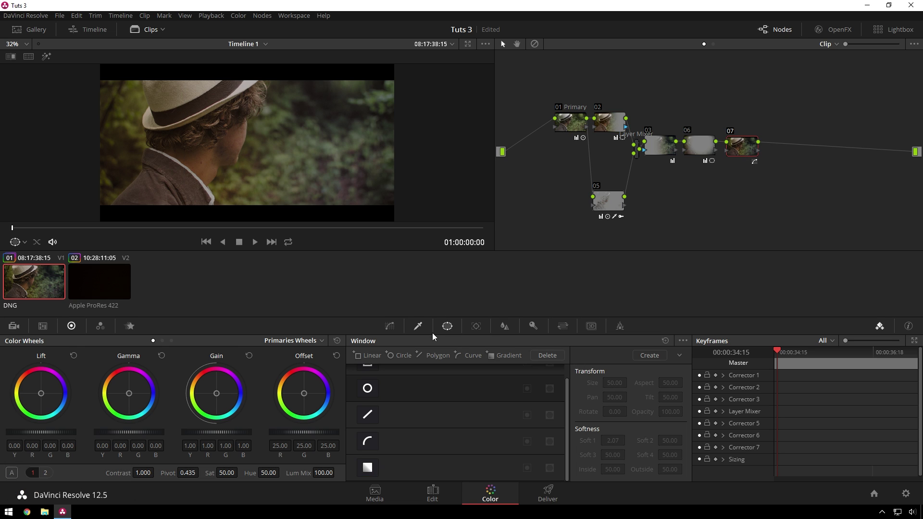
Set Node Sizing Tilt to -76.500 on the last node to reframe the face
click(531, 330)
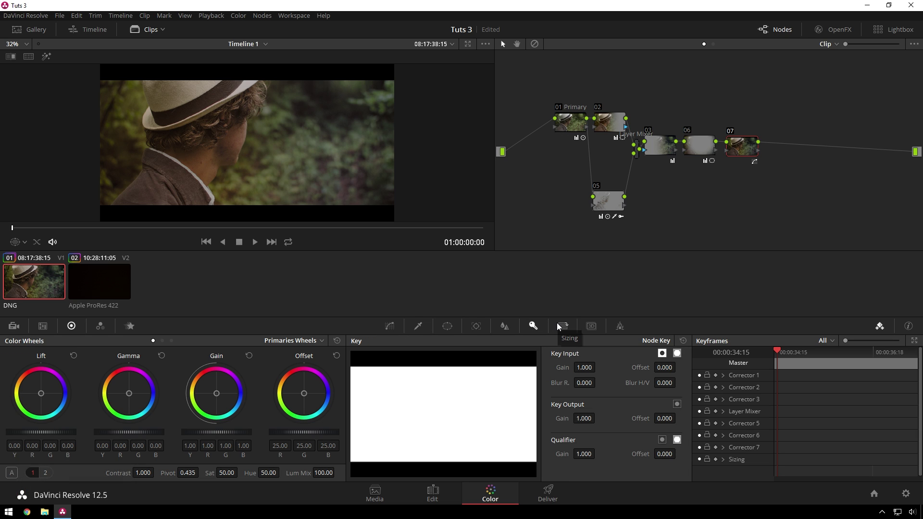
click(558, 327)
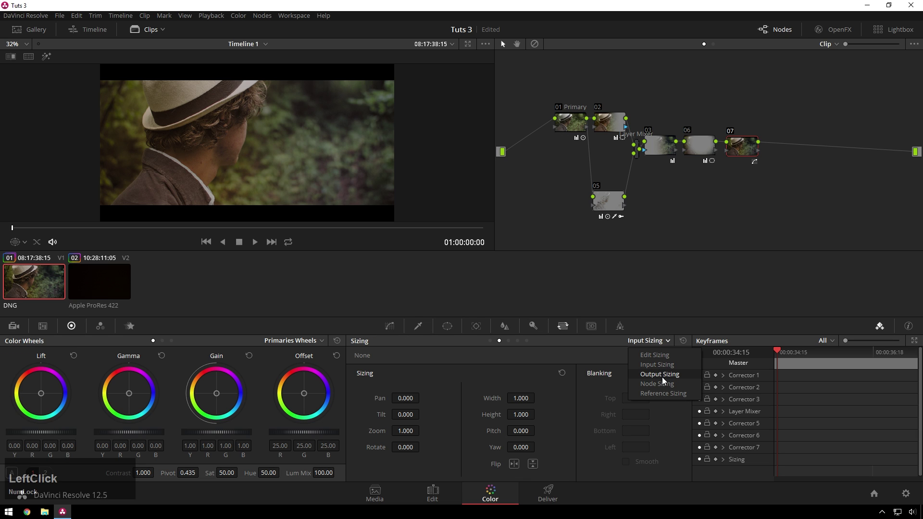
click(664, 386)
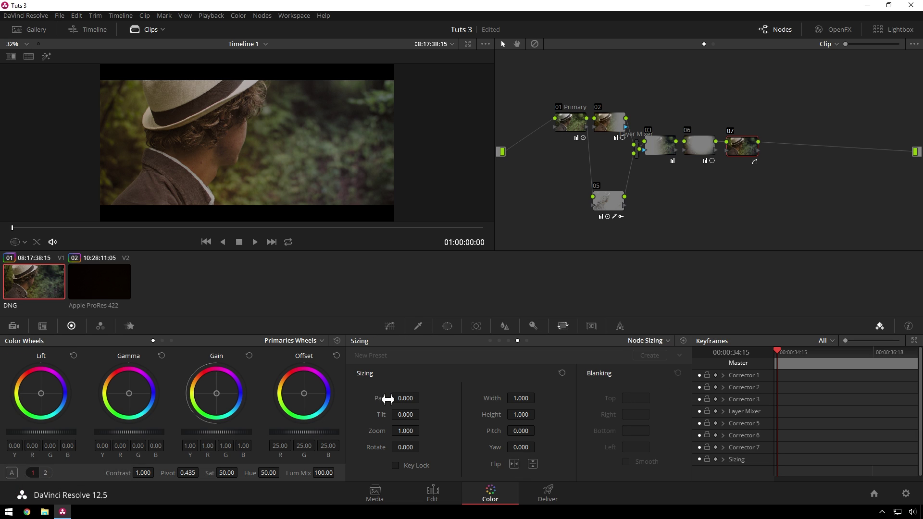
click(387, 413)
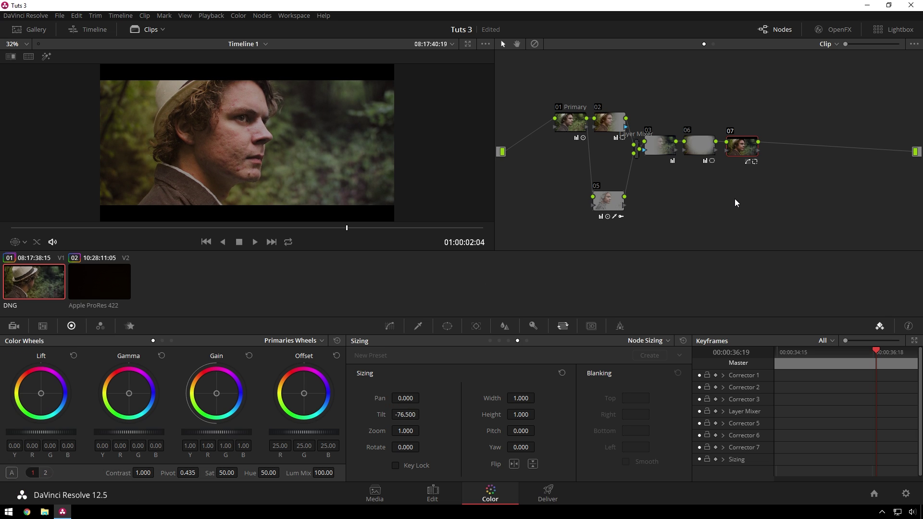
Preview the reframed shot full screen, toggling the grade on and off, then exit
key(alt+Num_Lock)
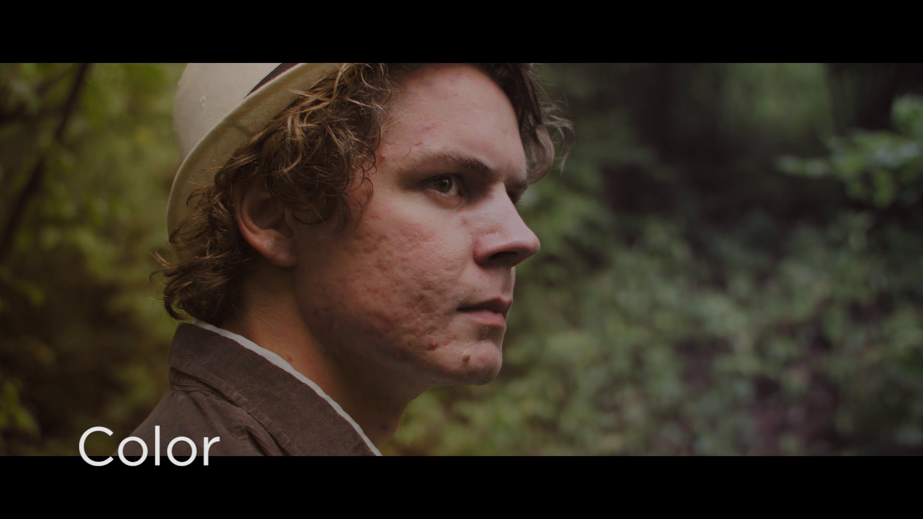
text(DDDDDDD)
key(alt+Num_Lock)
text(d)
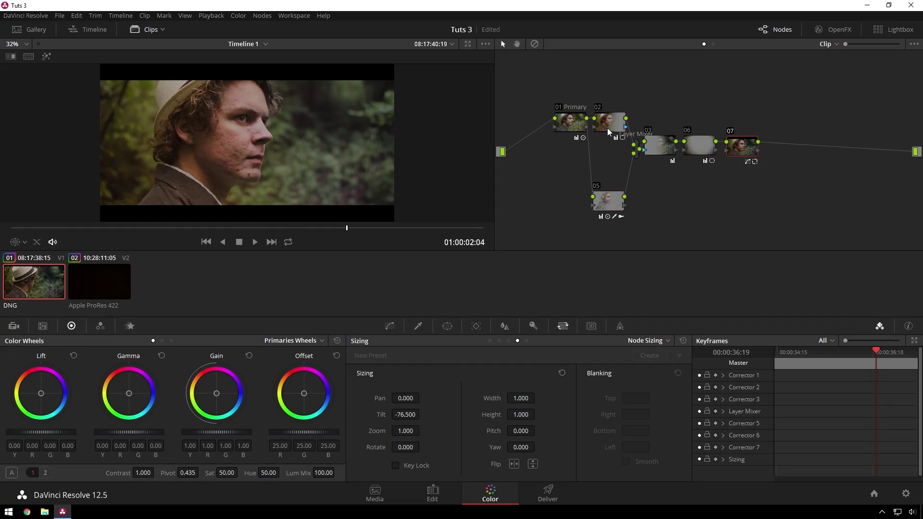